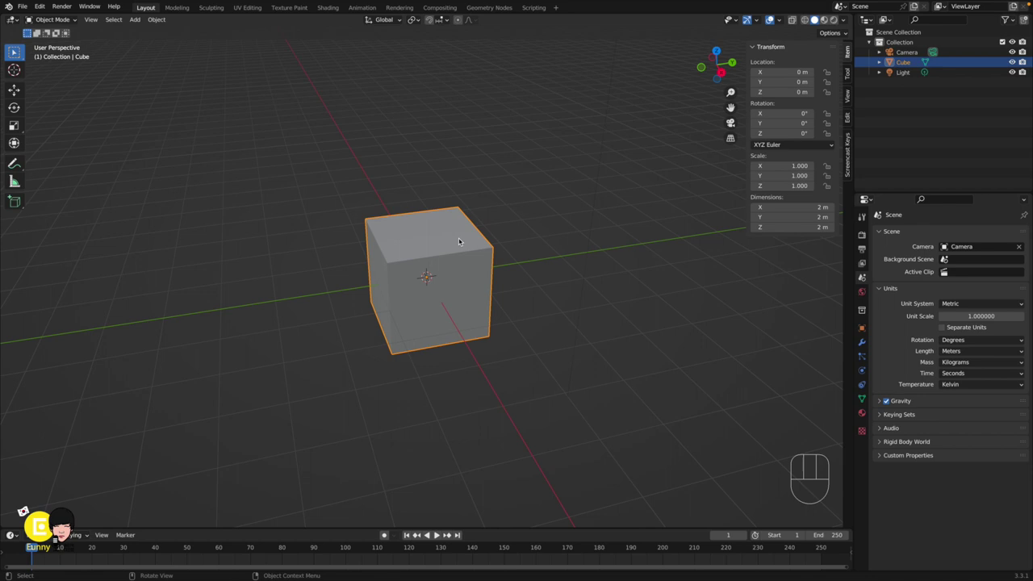
# Step: Enter Edit Mode on the default cube with all of its geometry selected
pyautogui.press('Tab')
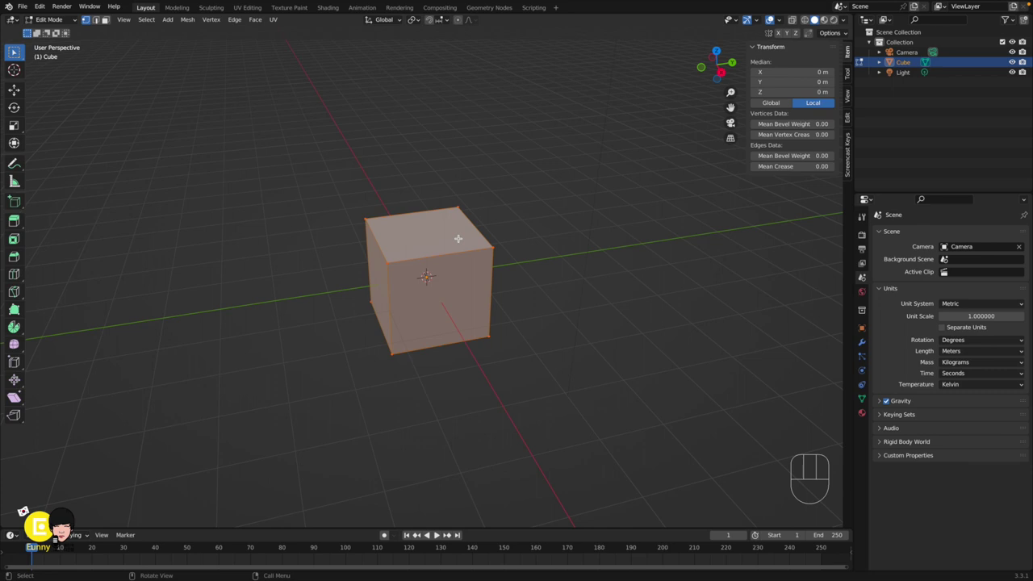
# Step: Subdivide the cube from the vertex context menu and raise Number of Cuts to 6
pyautogui.rightClick(464, 239)
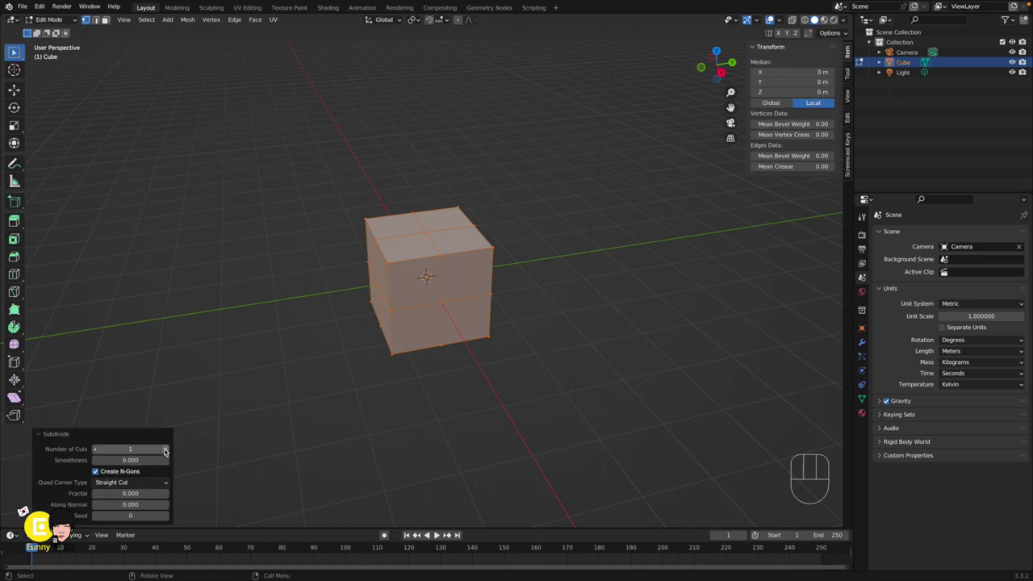
pyautogui.click(170, 450)
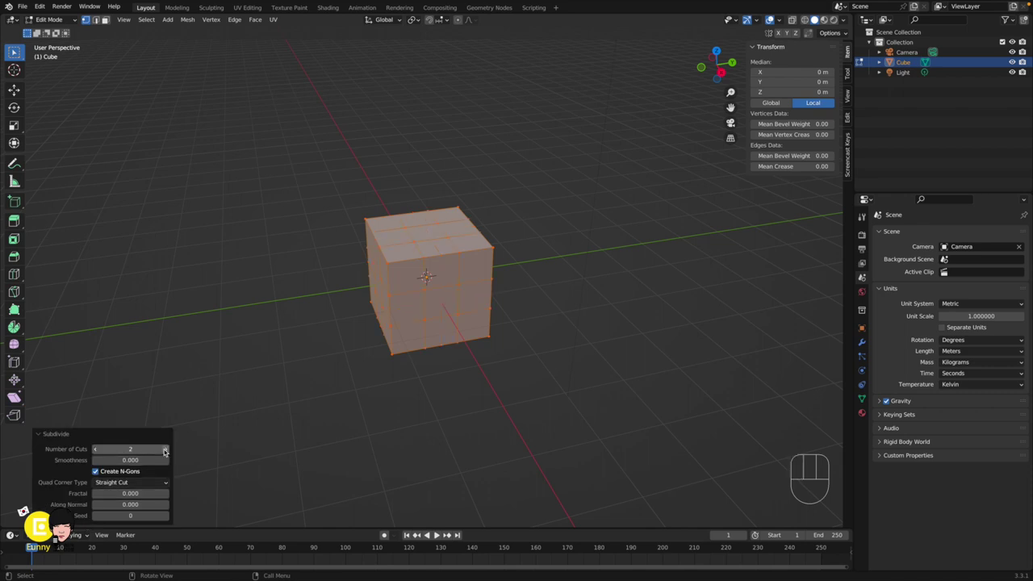
pyautogui.click(169, 450)
pyautogui.click(170, 451)
pyautogui.click(169, 450)
pyautogui.click(169, 451)
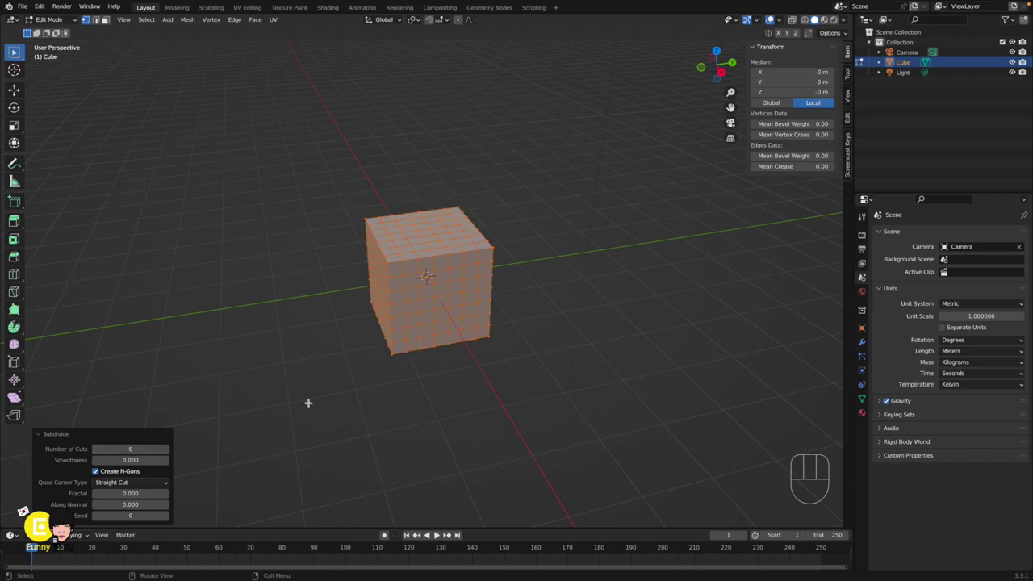
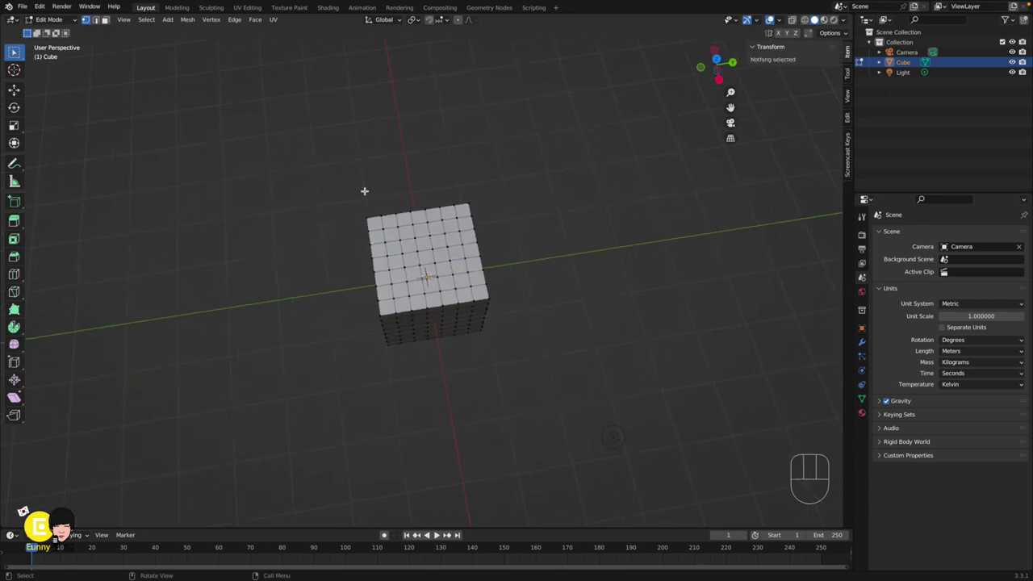
# Step: In face select, extrude the centre square of the top face 0.2 m inward for the one-pip side
pyautogui.press('3')
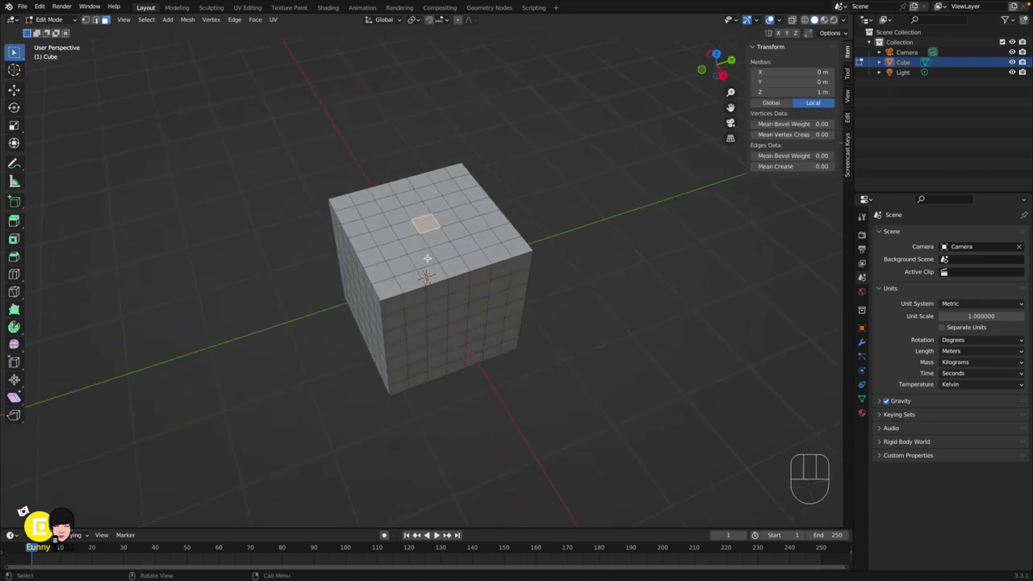
pyautogui.press('e')
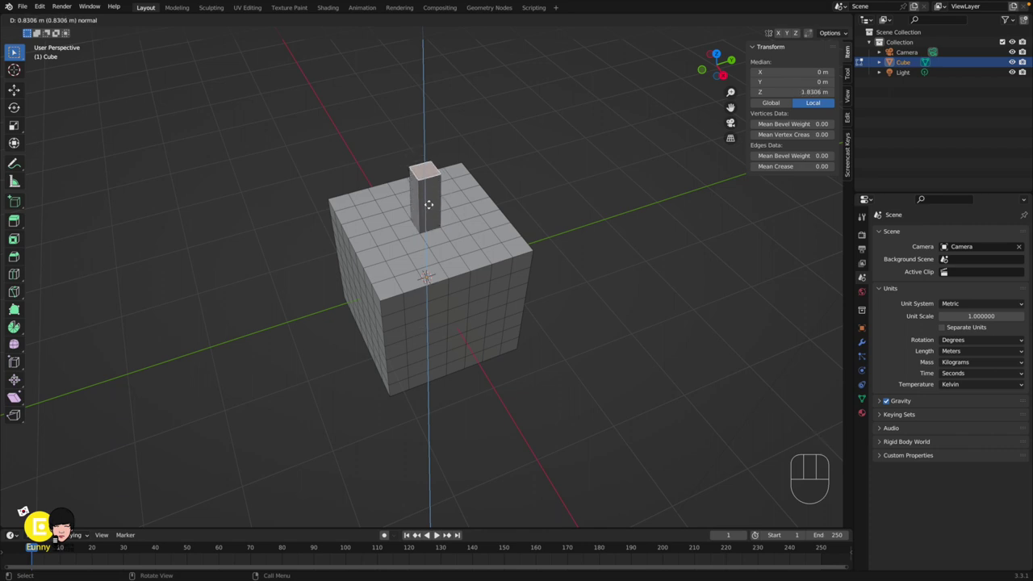
pyautogui.press('0')
pyautogui.press('.')
pyautogui.press('2')
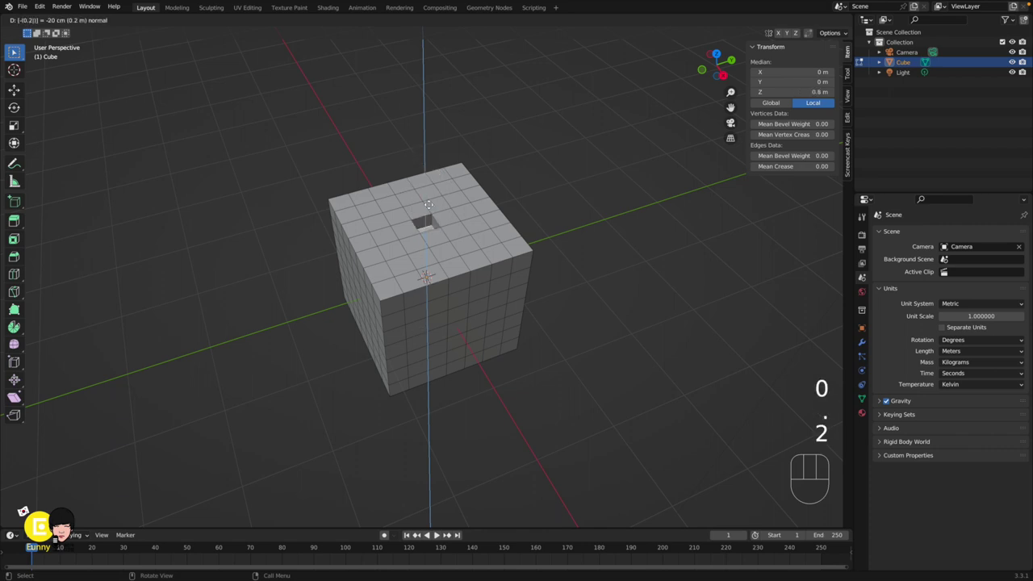
pyautogui.press('Return')
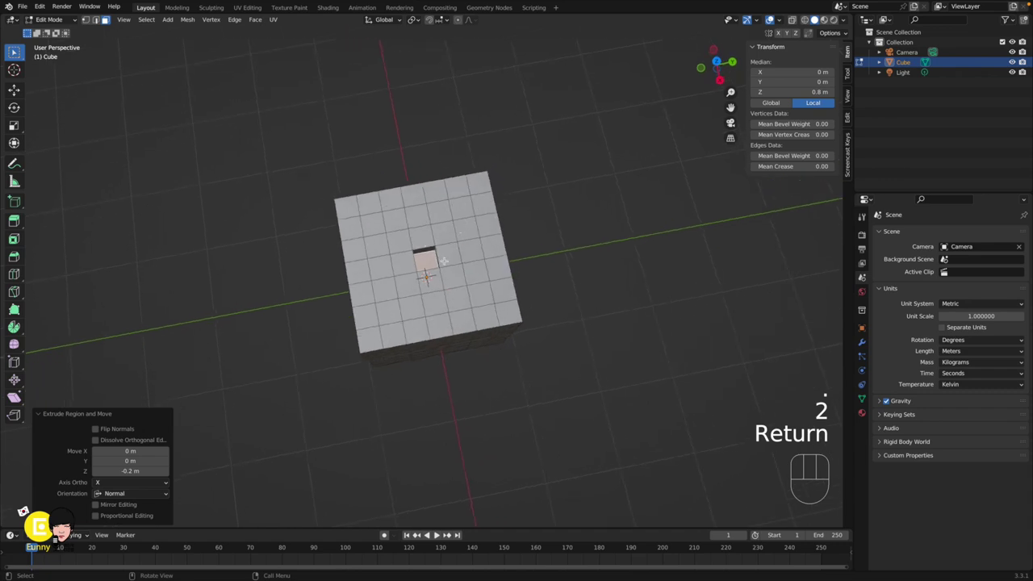
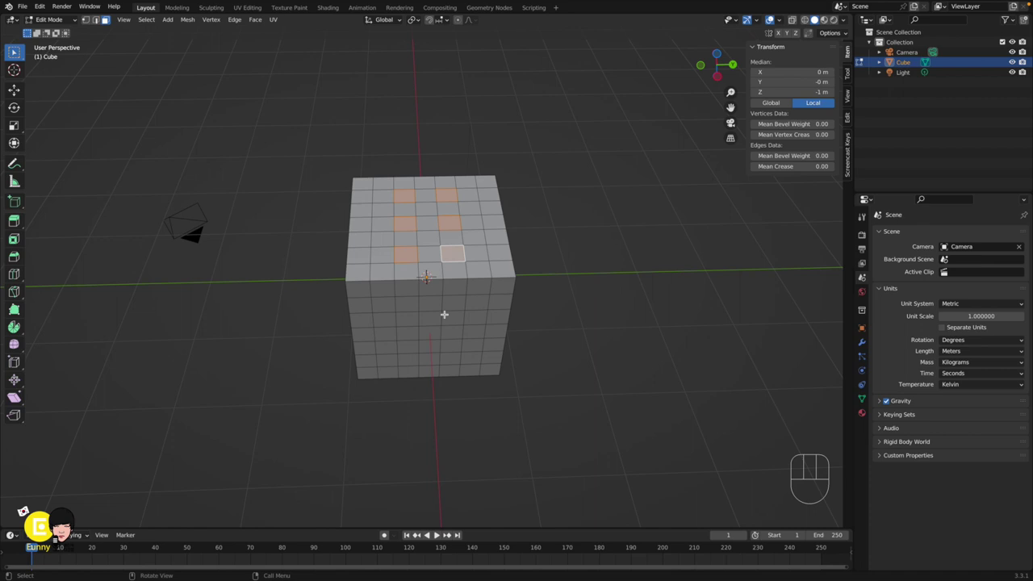
# Step: Extrude the six selected bottom-face squares by -0.2 m to form the six-pip side
pyautogui.press('e')
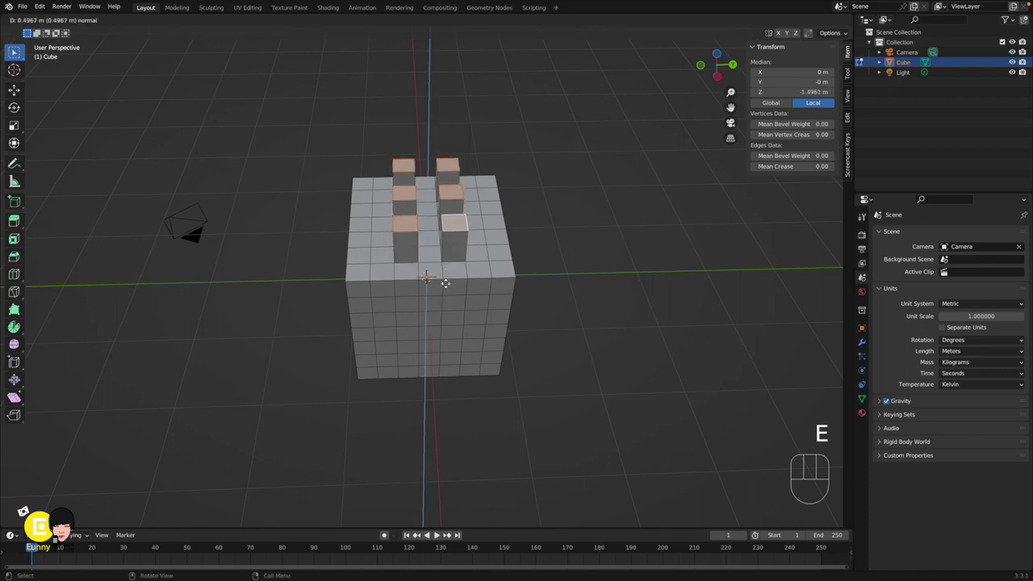
pyautogui.press('0')
pyautogui.press('.')
pyautogui.press('2')
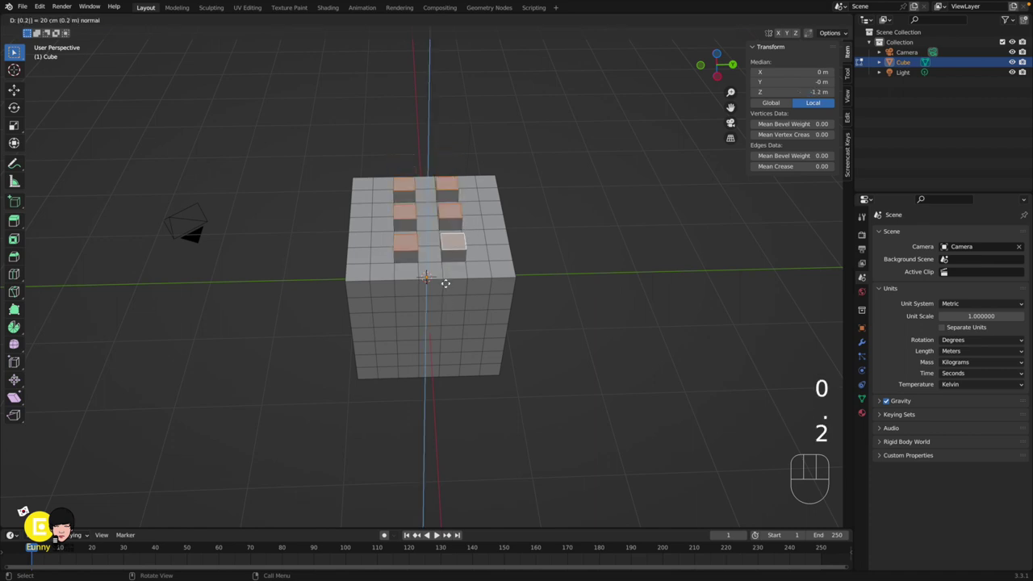
pyautogui.press('-')
pyautogui.press('Return')
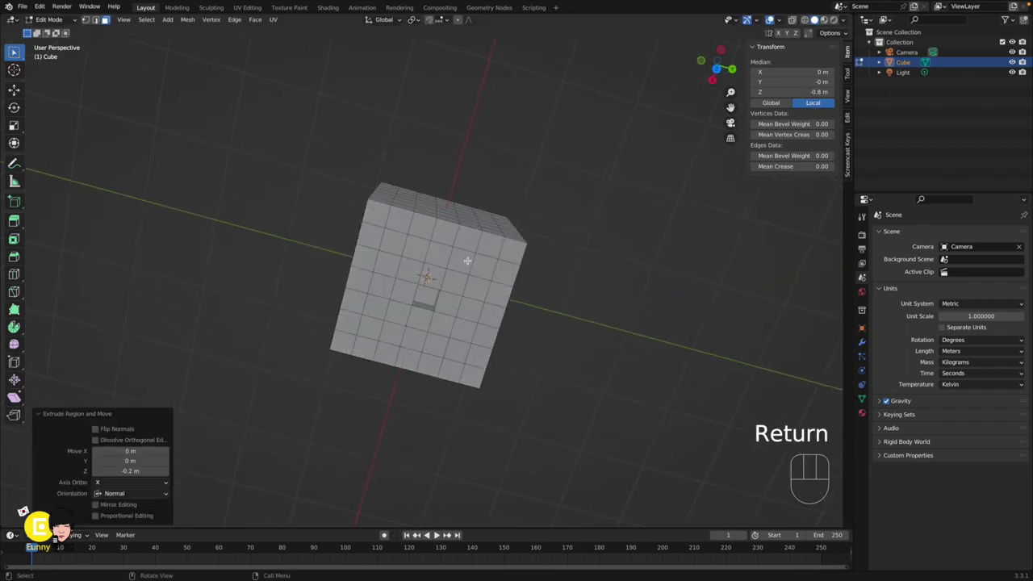
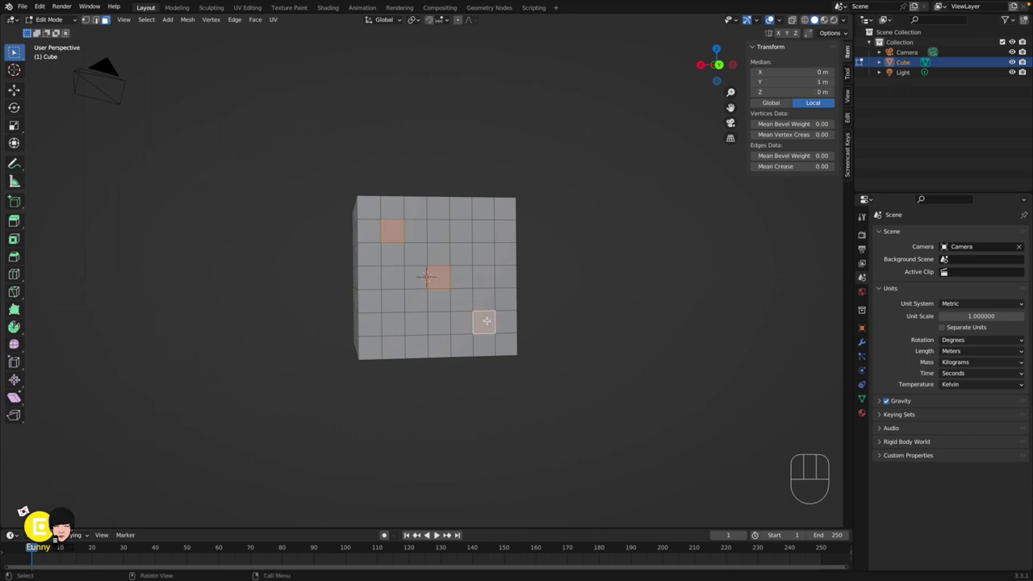
# Step: Extrude three diagonal squares on a side face by -0.2 m for the three-pip side
pyautogui.press('e')
pyautogui.press('-')
pyautogui.press('0')
pyautogui.press('.')
pyautogui.press('2')
pyautogui.press('Return')
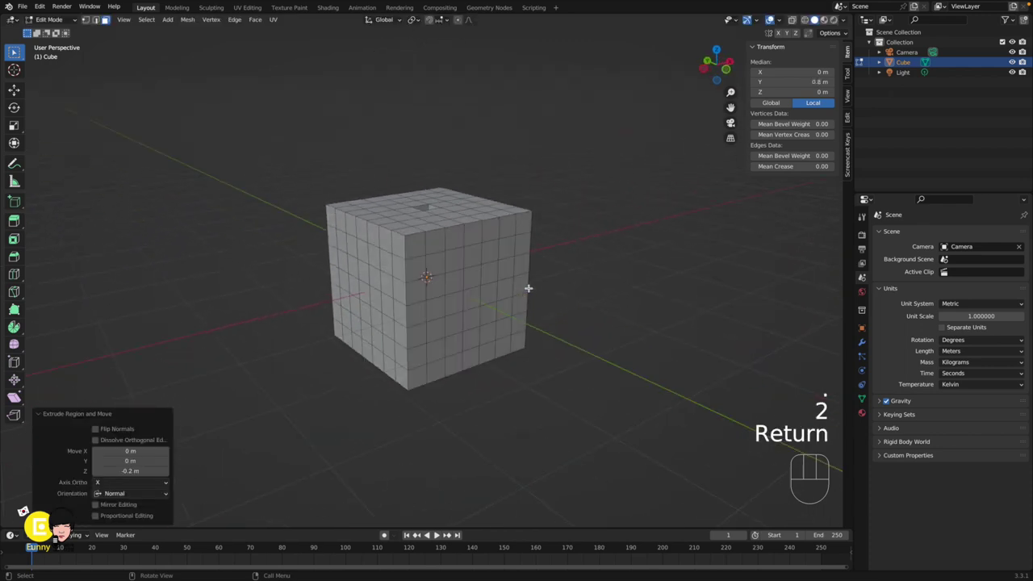
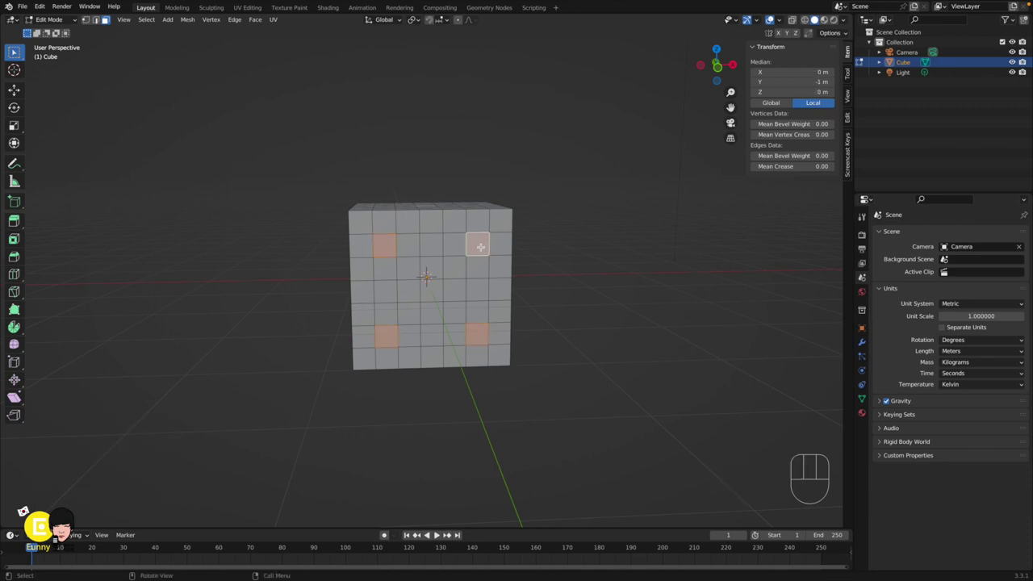
# Step: Extrude four corner squares on the opposite side face by -0.2 m for the four-pip side
pyautogui.press('e')
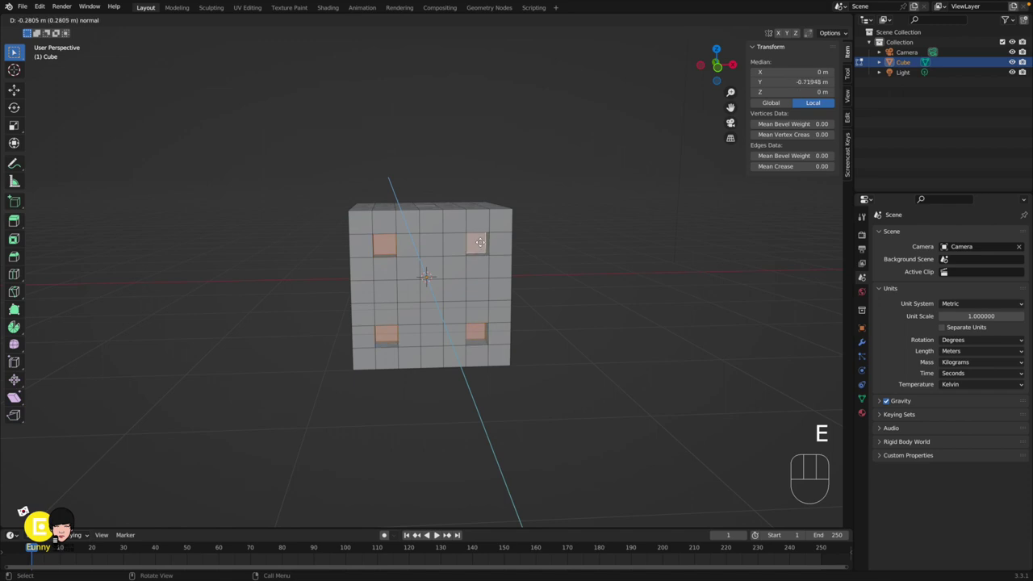
pyautogui.press('-')
pyautogui.press('0')
pyautogui.press('.')
pyautogui.press('2')
pyautogui.press('Return')
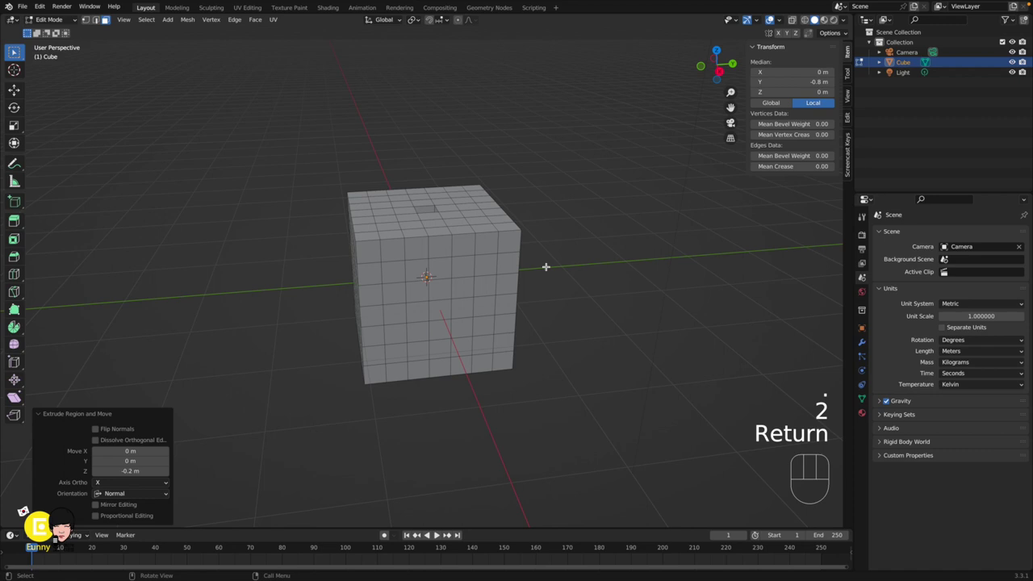
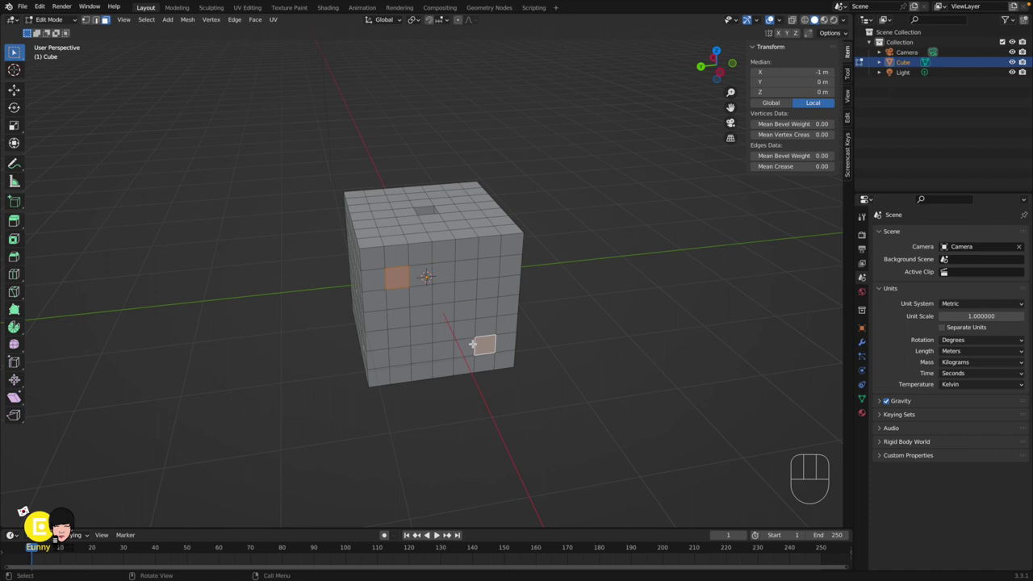
# Step: Extrude the two diagonal squares on another side face by -0.2 m for the two-pip side
pyautogui.press('e')
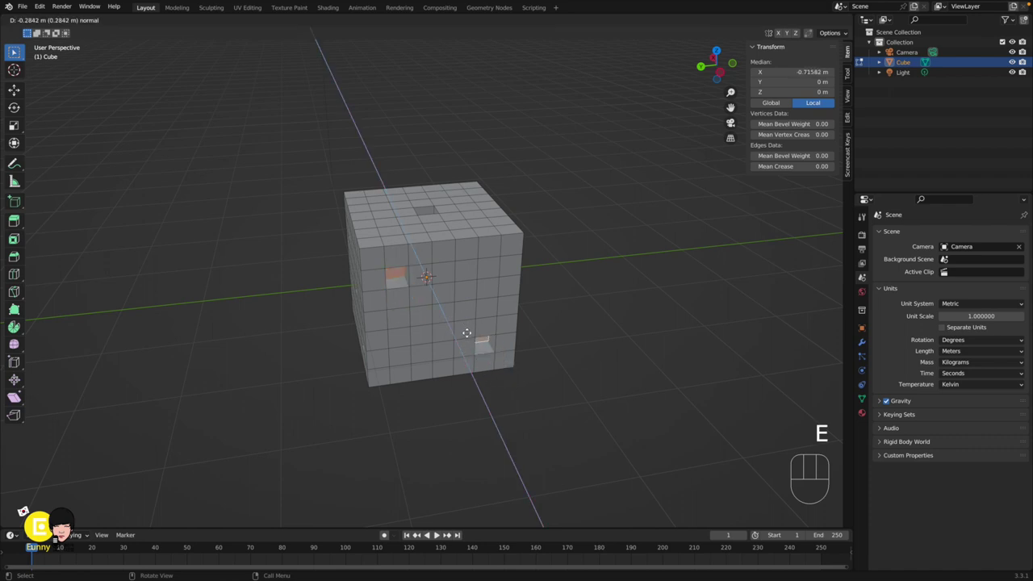
pyautogui.press('-')
pyautogui.press('0')
pyautogui.press('.')
pyautogui.press('2')
pyautogui.press('Return')
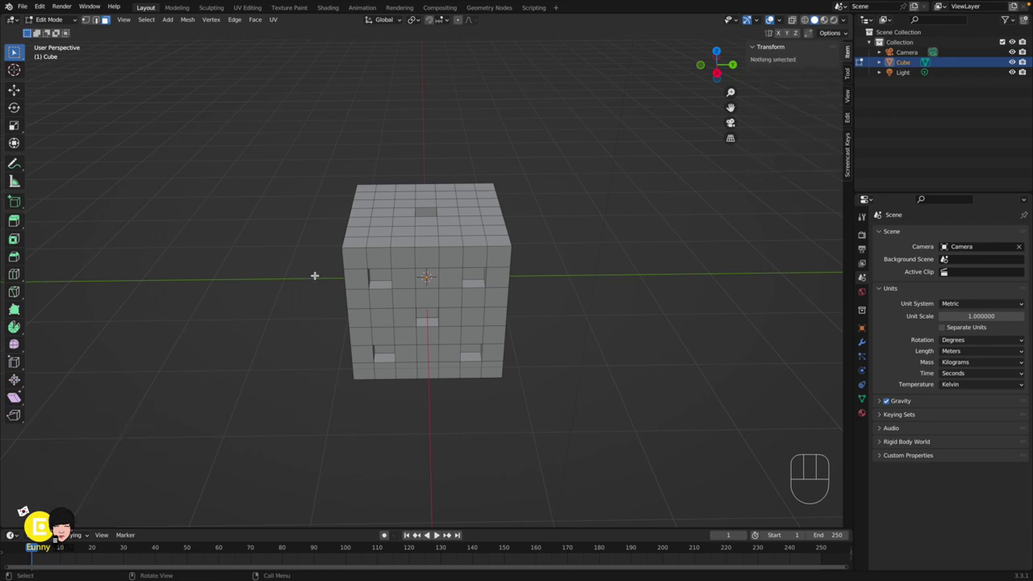
# Step: Return to Object Mode and bring up the cube's Add Modifier list in Modifier Properties
pyautogui.press('Tab')
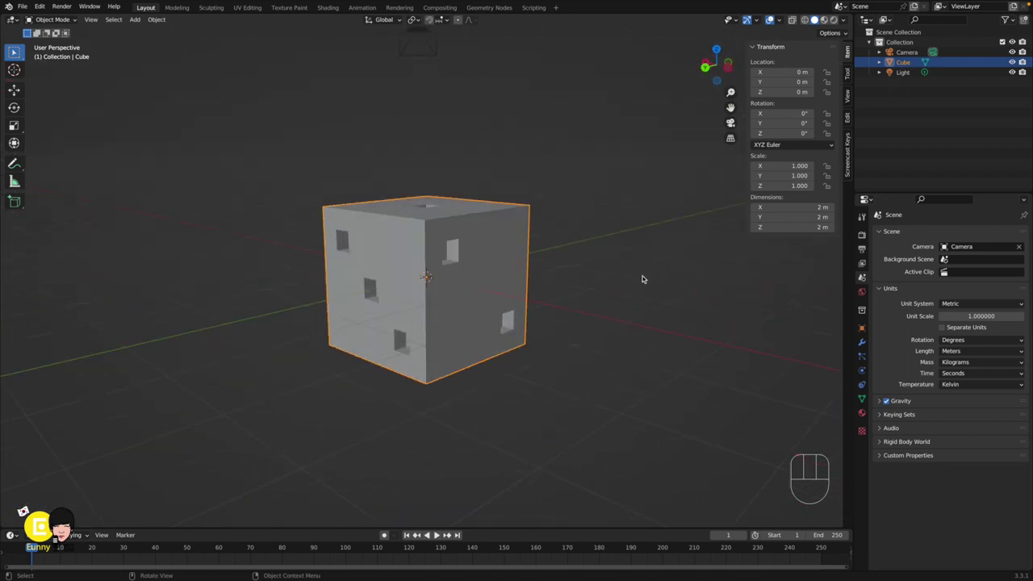
pyautogui.click(647, 277)
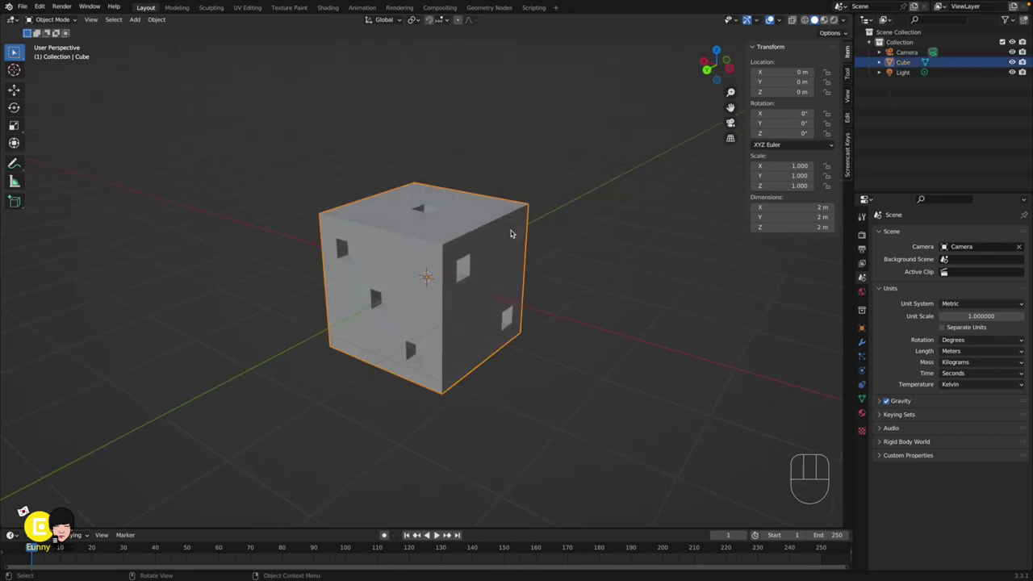
pyautogui.click(867, 346)
pyautogui.moveTo(922, 235); pyautogui.dragTo(866, 415)
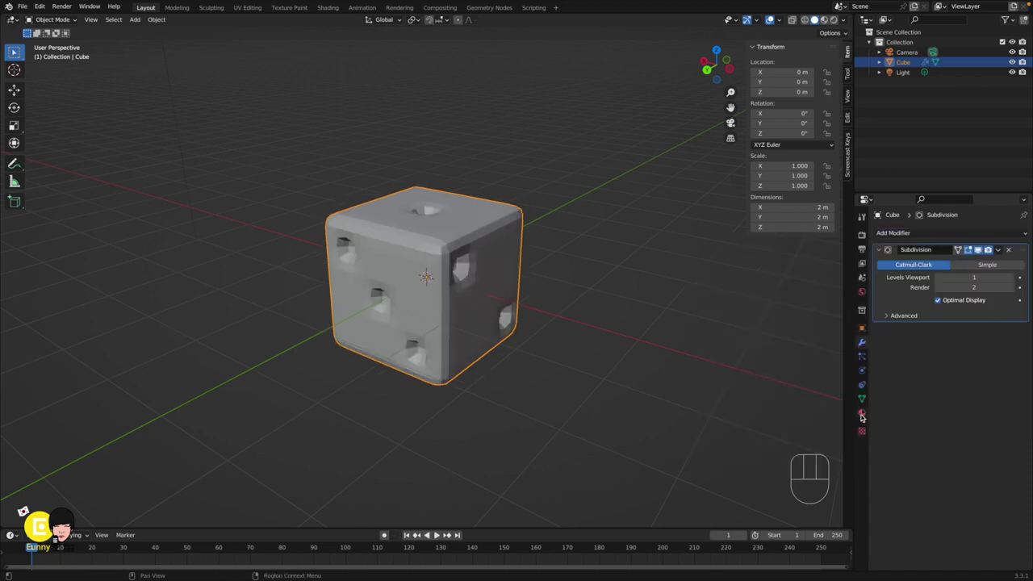
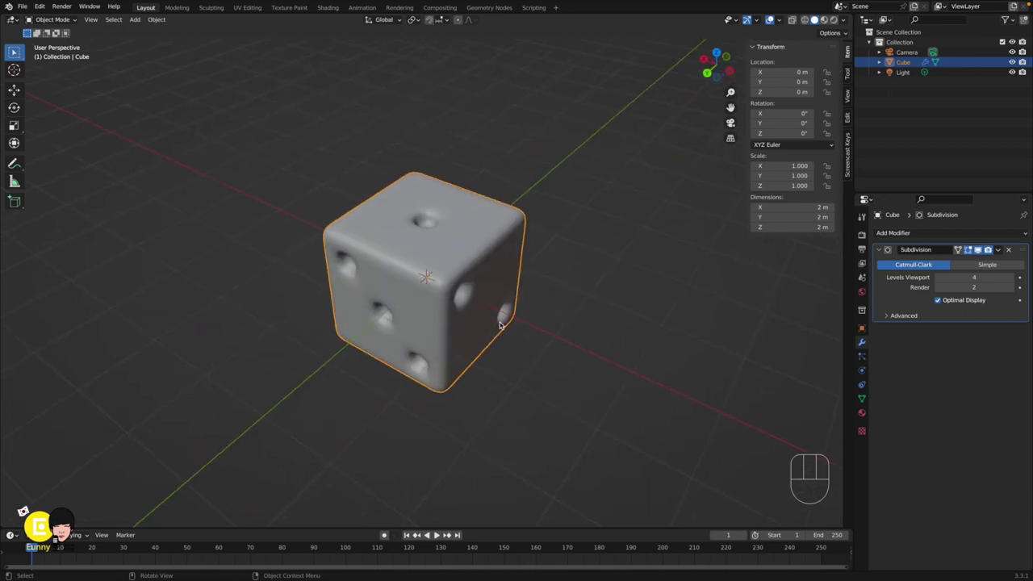
# Step: Replace the Subdivision modifier with a Bevel of 0.2 m and apply it to the mesh
pyautogui.click(490, 330)
pyautogui.click(495, 330)
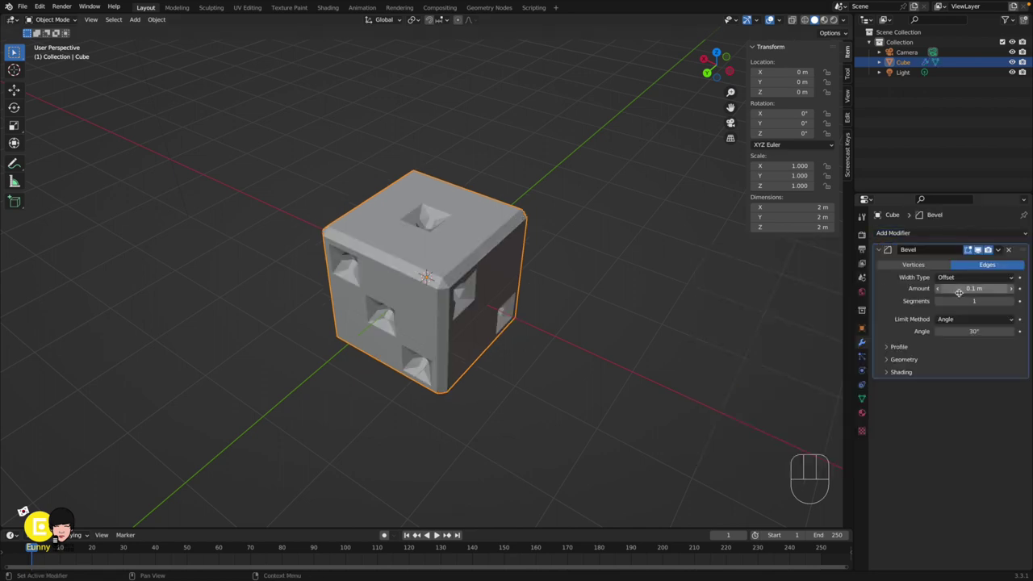
pyautogui.click(492, 330)
pyautogui.click(492, 330)
pyautogui.click(492, 330)
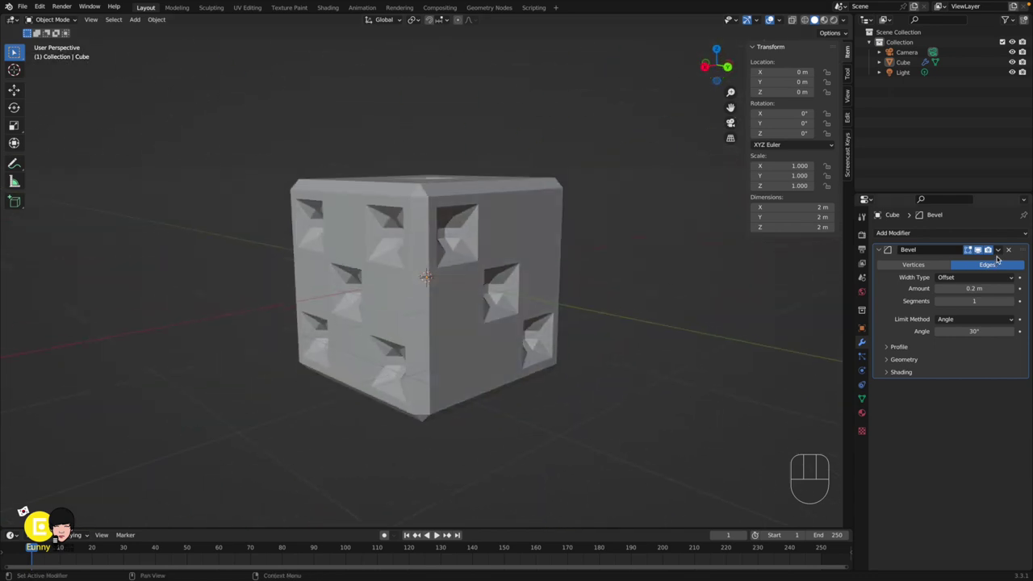
pyautogui.moveTo(1003, 251); pyautogui.dragTo(966, 259)
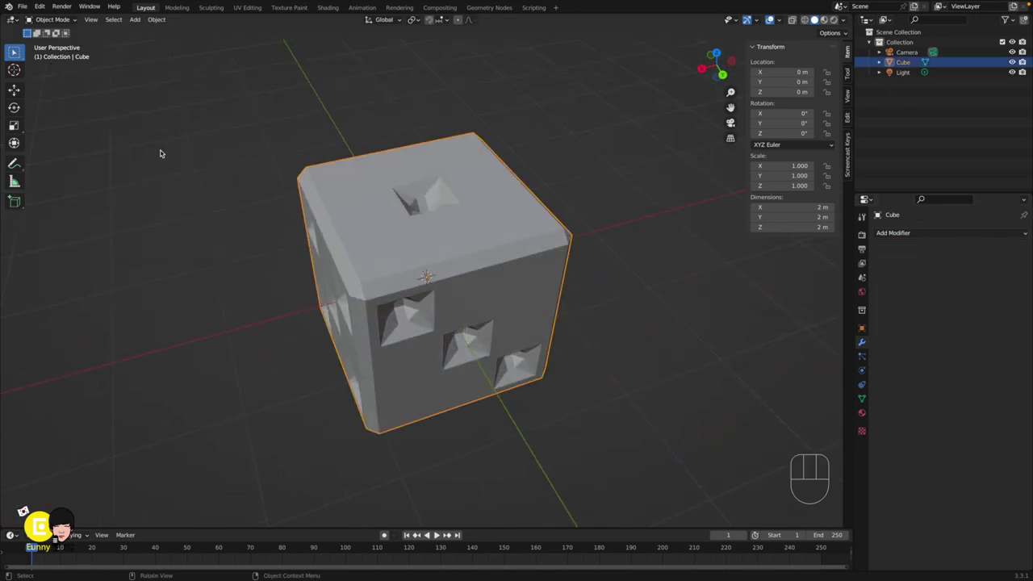
pyautogui.moveTo(24, 6); pyautogui.dragTo(148, 233)
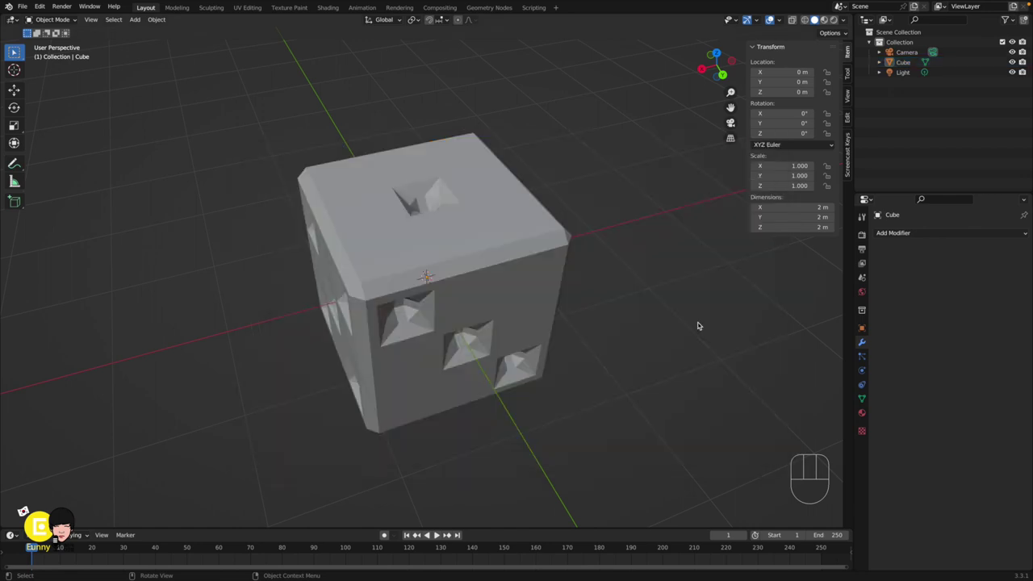